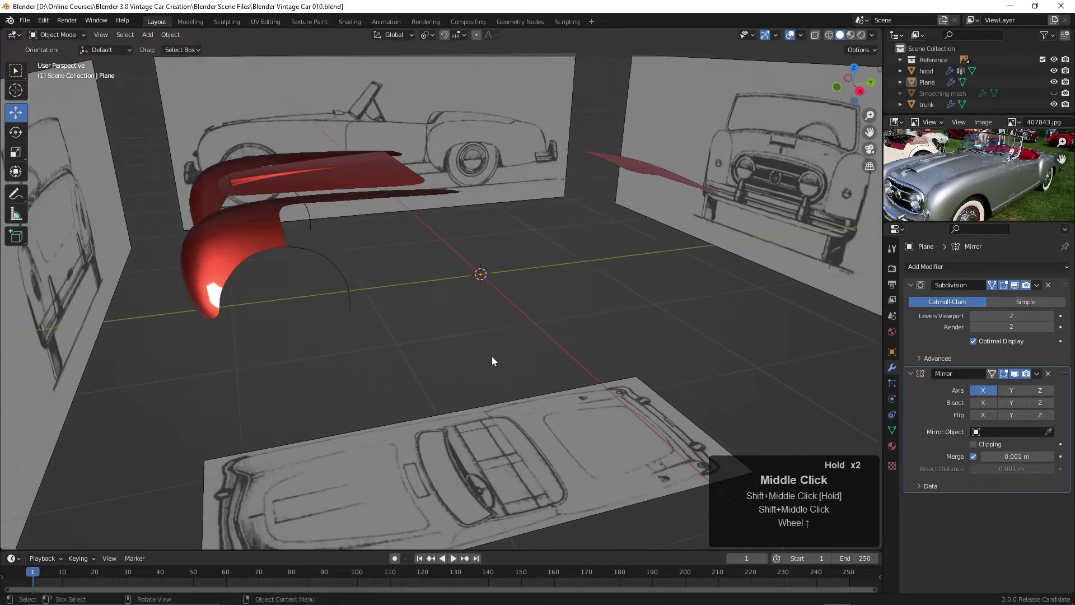
Disable Face Orientation overlay, then edit the fender Plane's vertices in Right side view.
click(879, 32)
double_click(818, 91)
click(333, 254)
key(Tab)
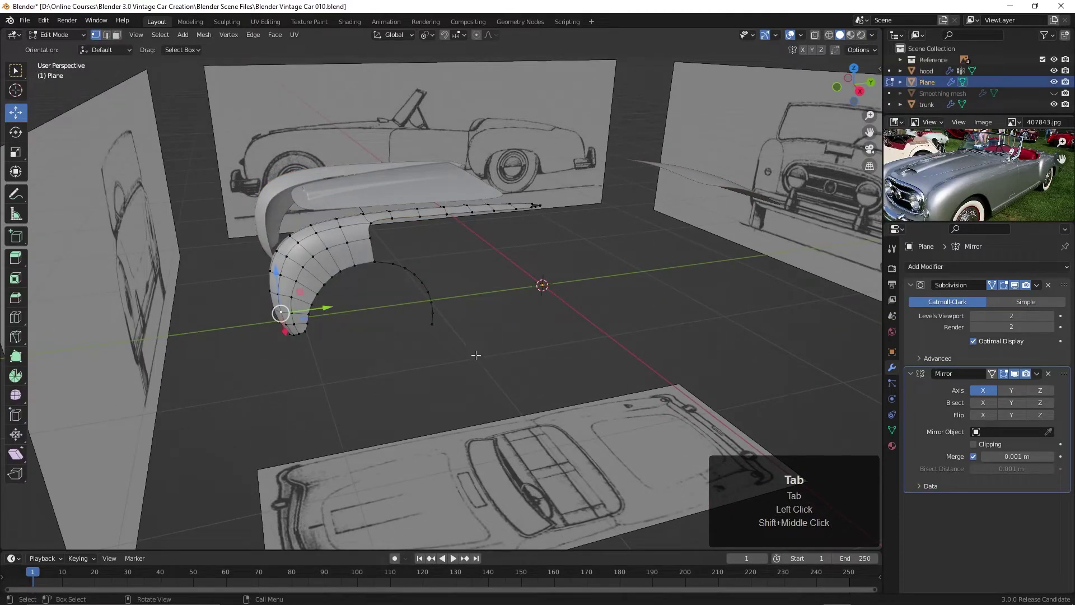
key(KP_3)
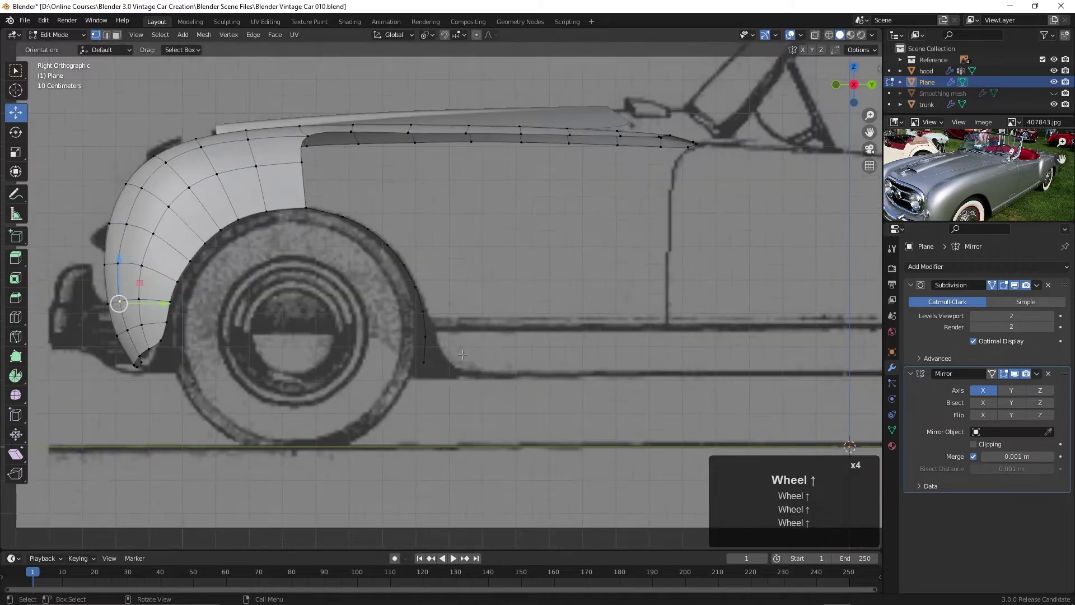
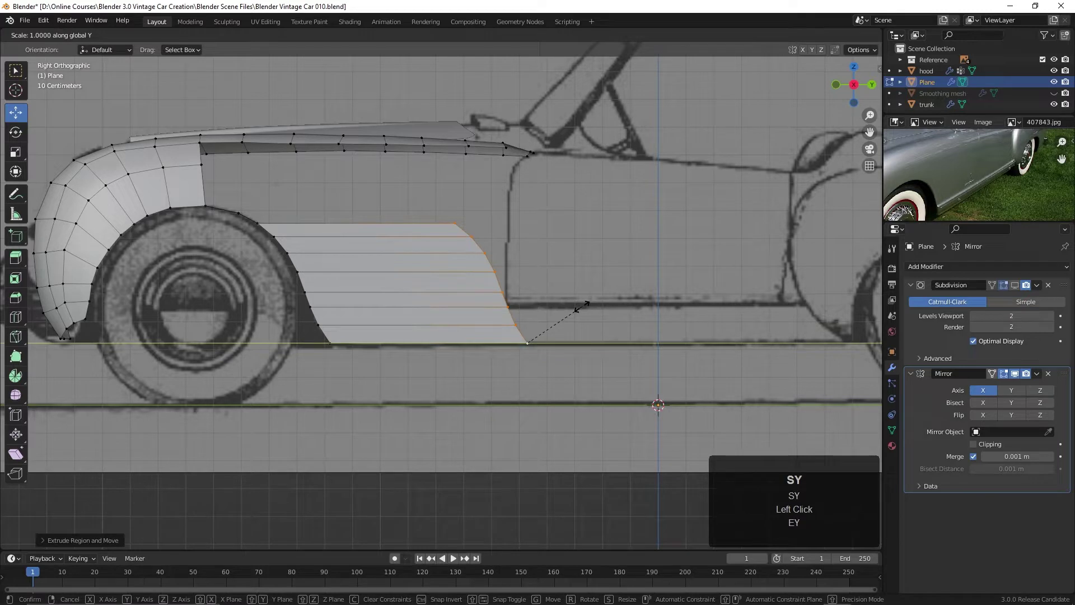
Scale the extruded panel's rear edge to Y 0 and move it back onto the door line.
key(0)
click(584, 304)
drag(575, 340, 707, 284)
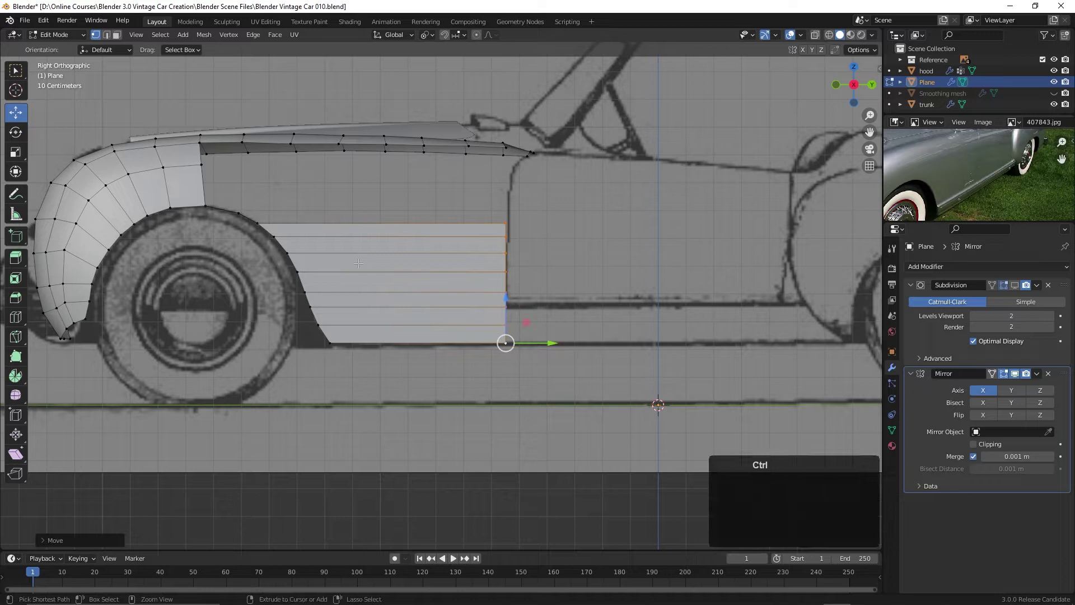
key(ctrl+r)
scroll(up, 3)
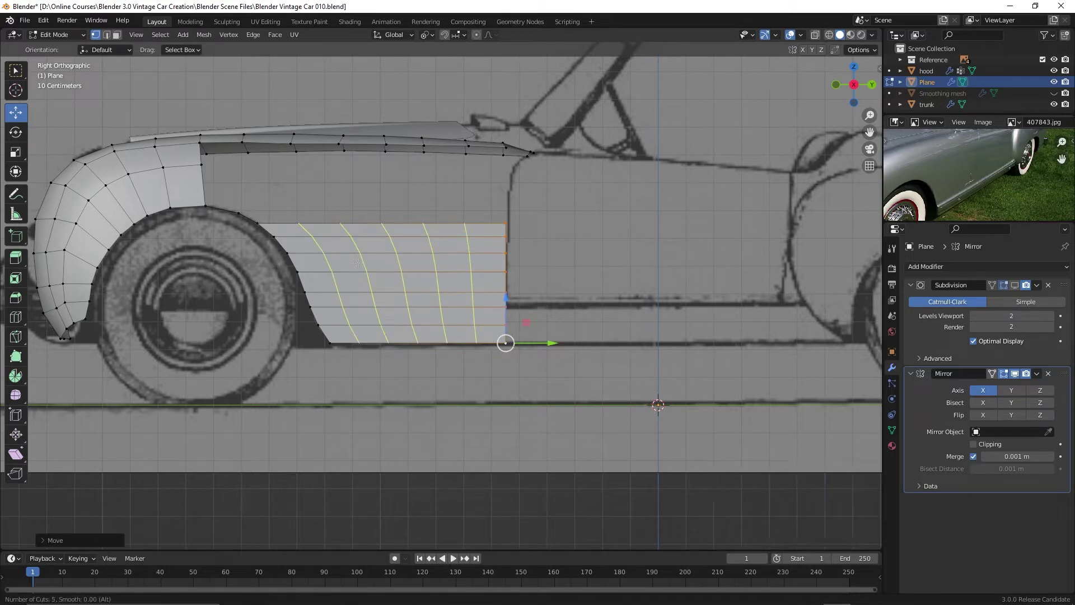
scroll(down, 3)
scroll(down, 3)
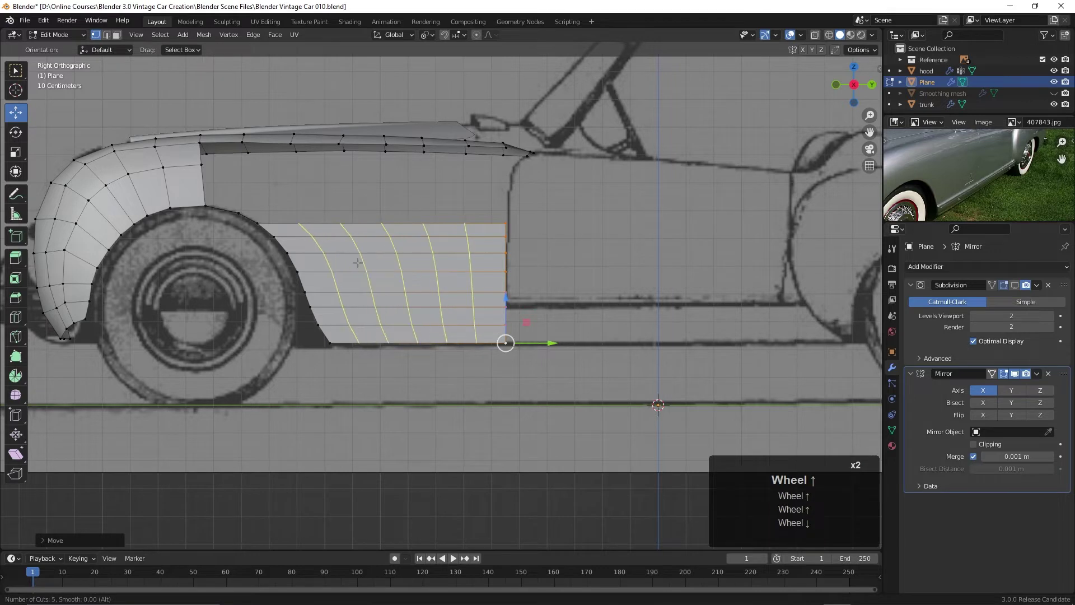
scroll(up, 3)
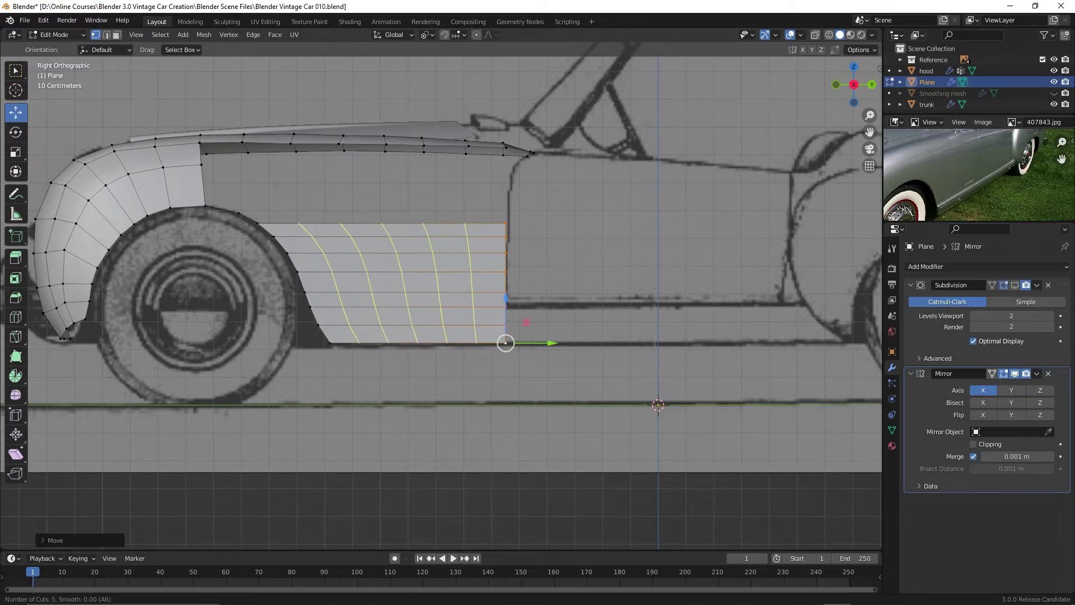
key(Return)
scroll(up, 3)
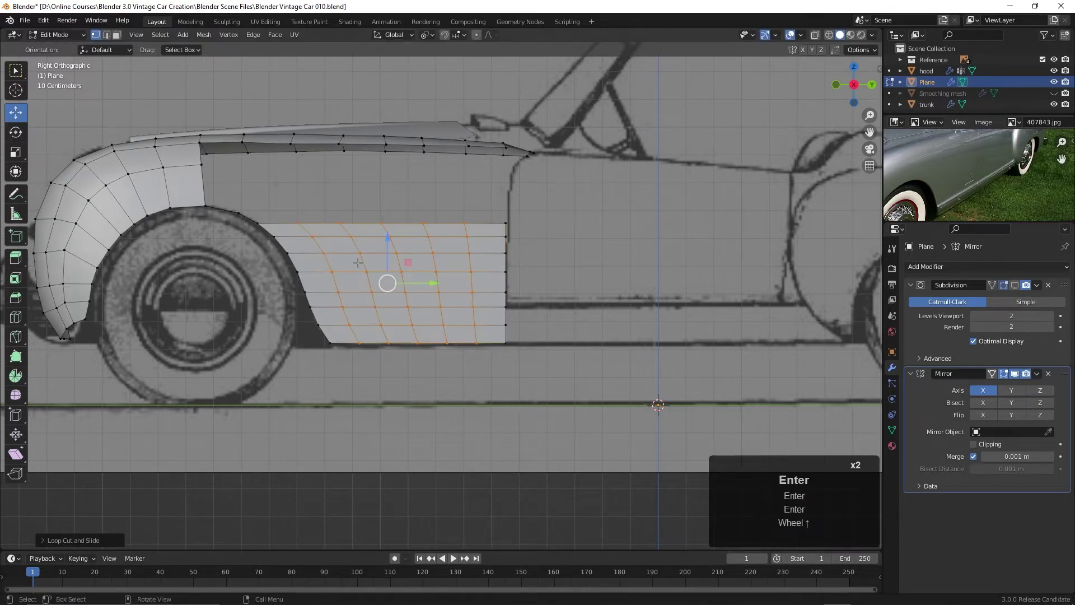
key(Return)
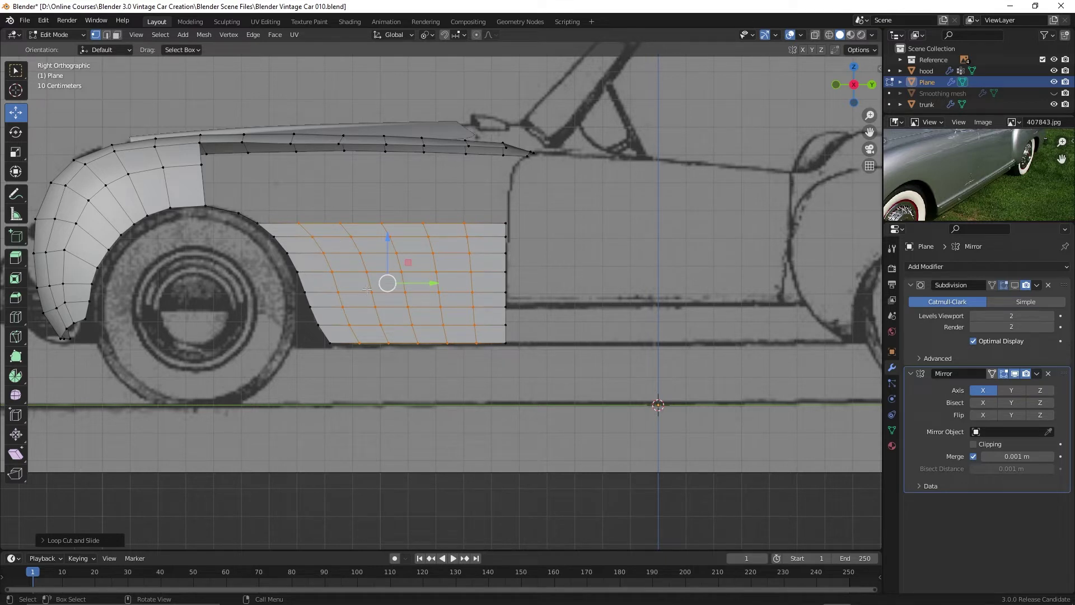
key(ctrl+Return)
key(ctrl+z)
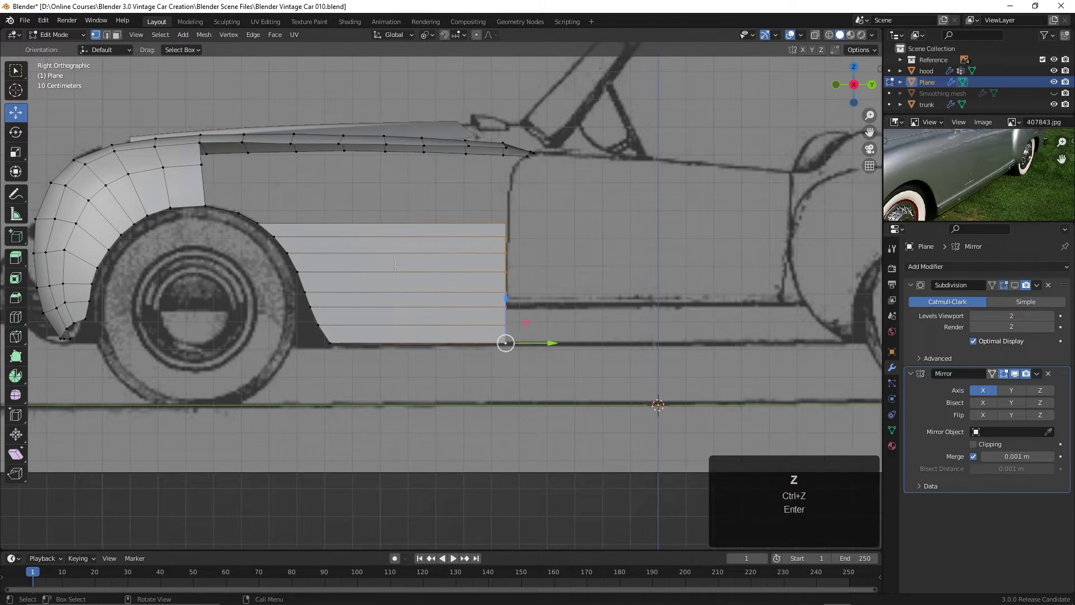
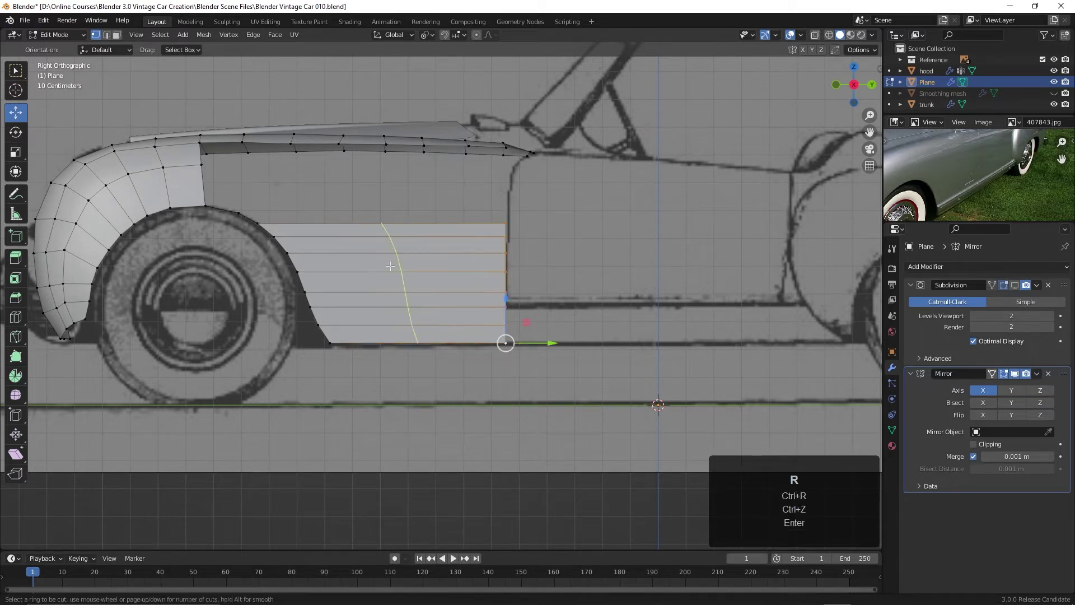
Set the loop cut to five vertical loops and edge-slide them, flipping the guide side with F.
scroll(up, 3)
scroll(up, 3)
scroll(down, 3)
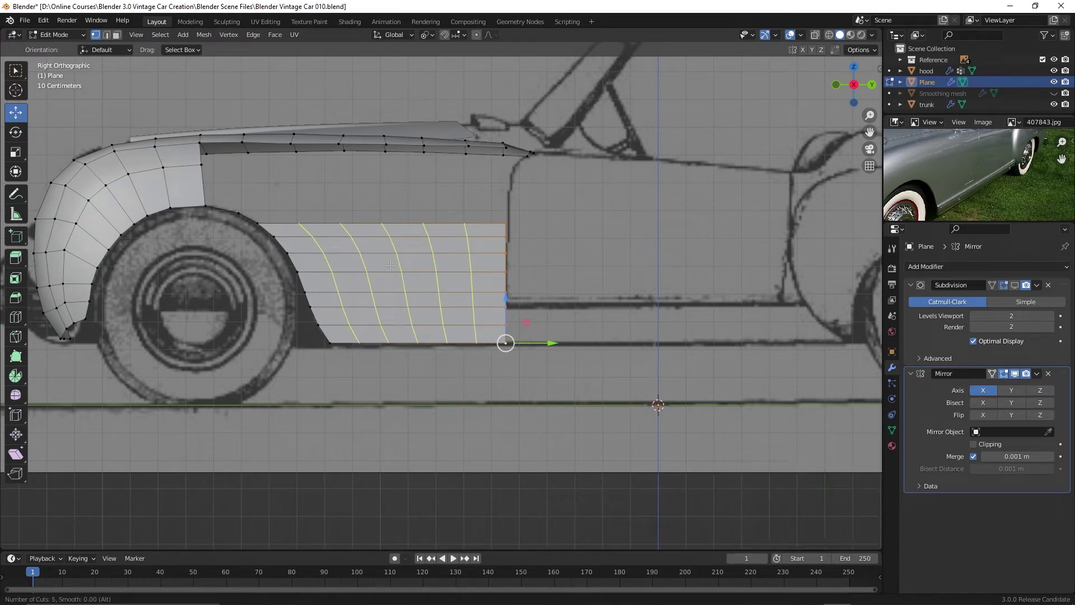
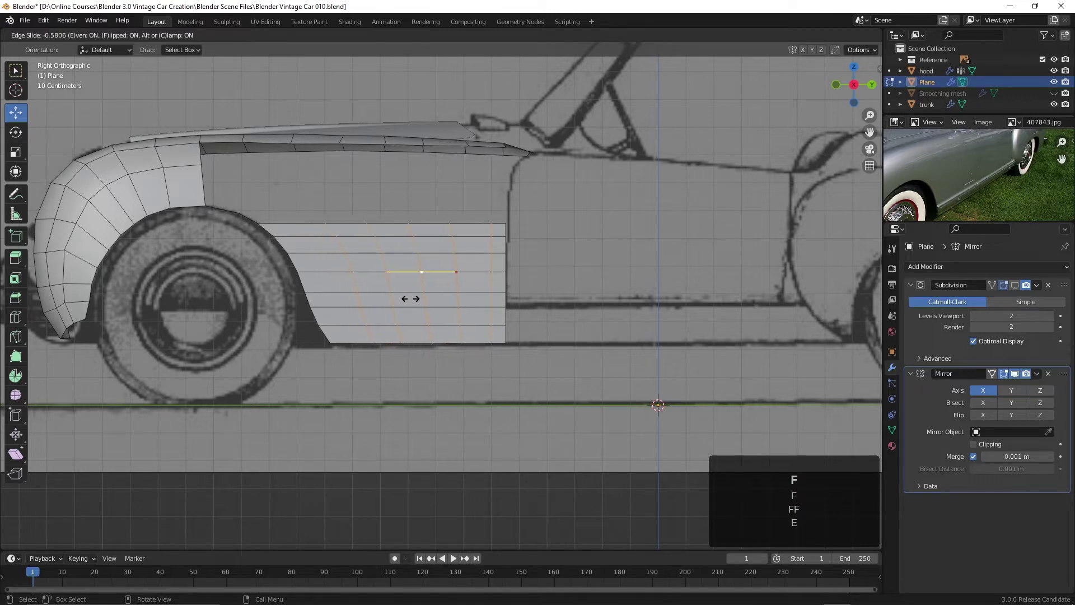
key(f)
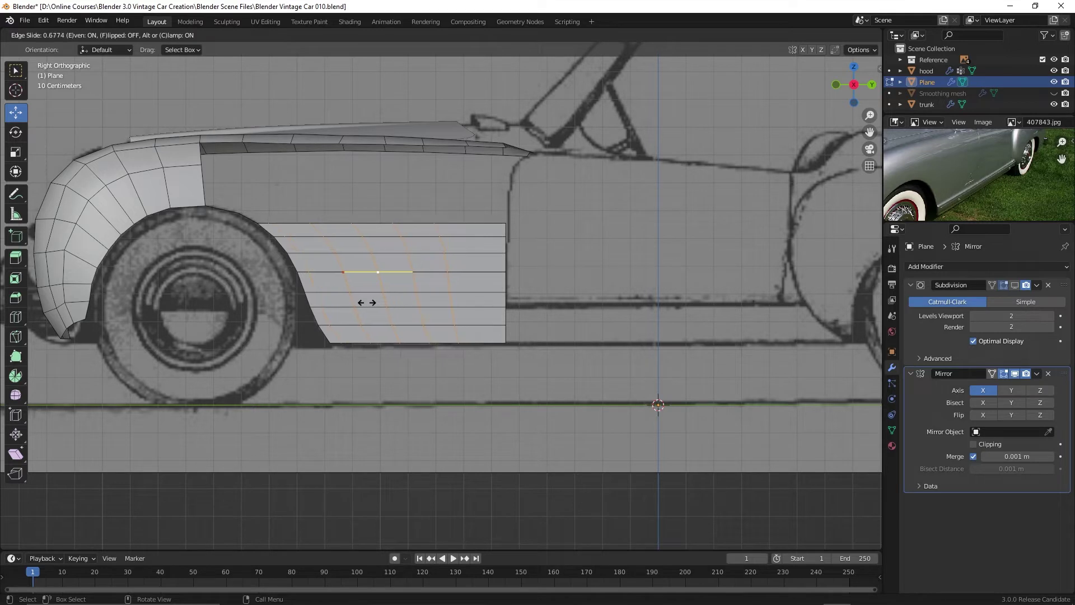
key(f)
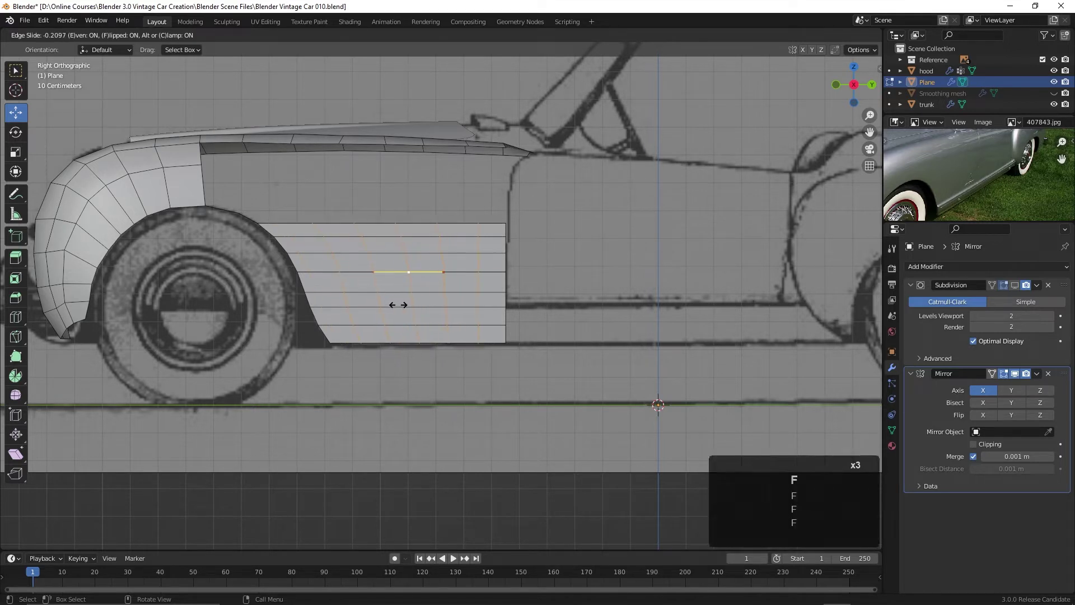
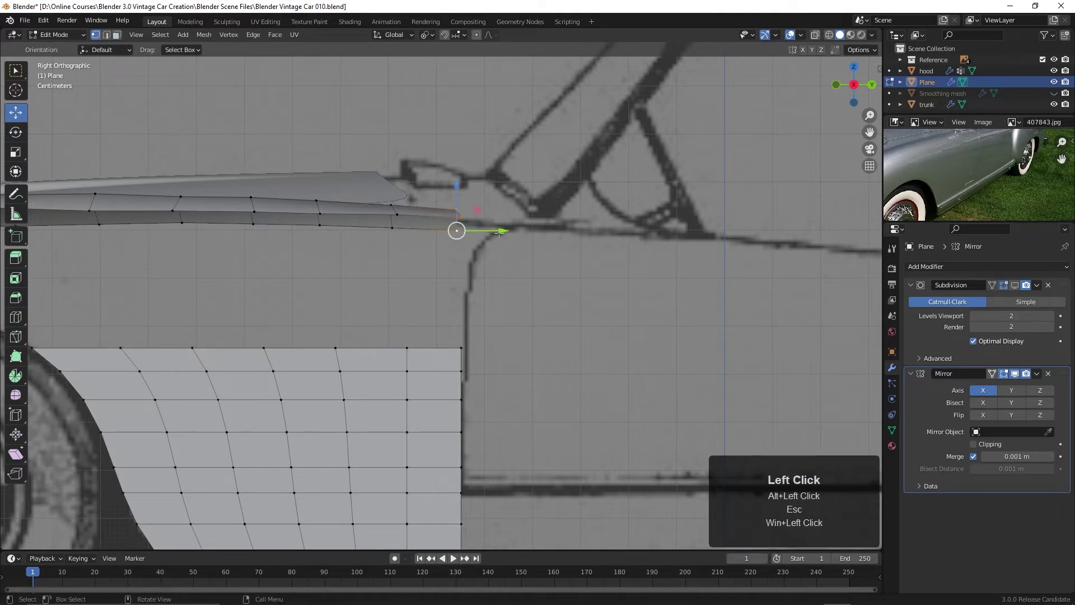
Move the upper strip's rear vertices and inner edge onto the blueprint beltline near the windshield.
drag(502, 228, 469, 223)
drag(450, 228, 483, 242)
drag(468, 223, 254, 201)
drag(404, 179, 322, 219)
drag(324, 181, 267, 209)
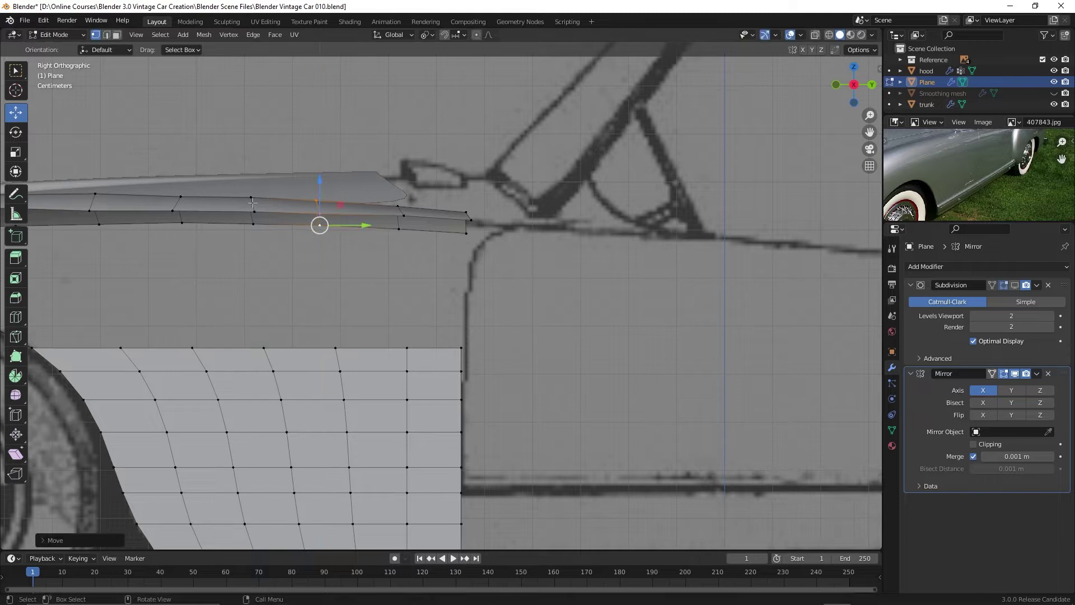
Deselect everything with Alt+A and orbit the view around the strip's rear end.
click(253, 151)
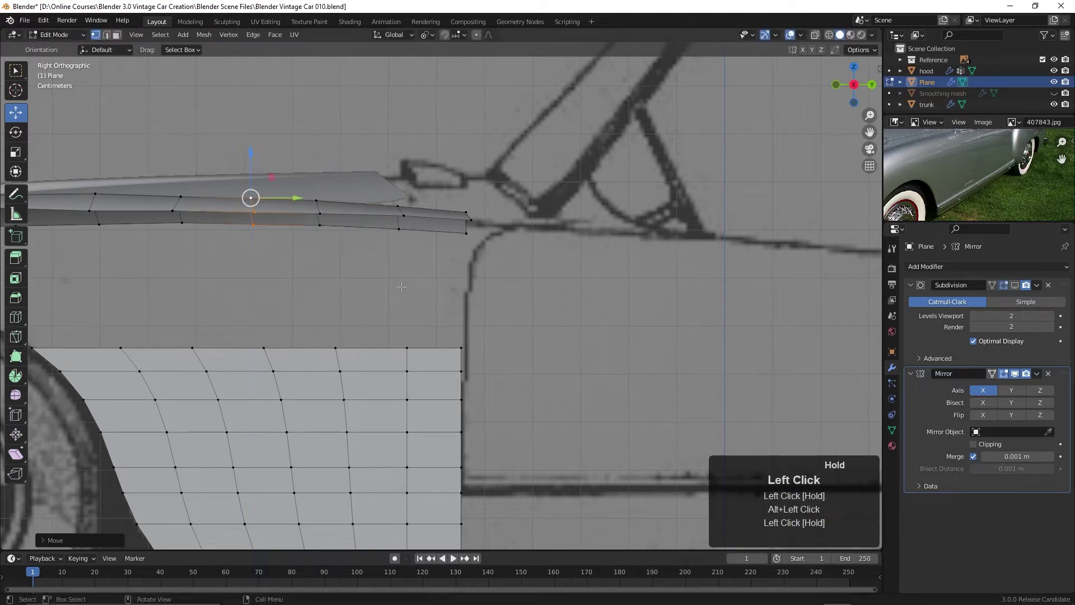
scroll(down, 3)
click(396, 287)
key(alt+a)
scroll(down, 3)
click(380, 288)
middle_click(380, 289)
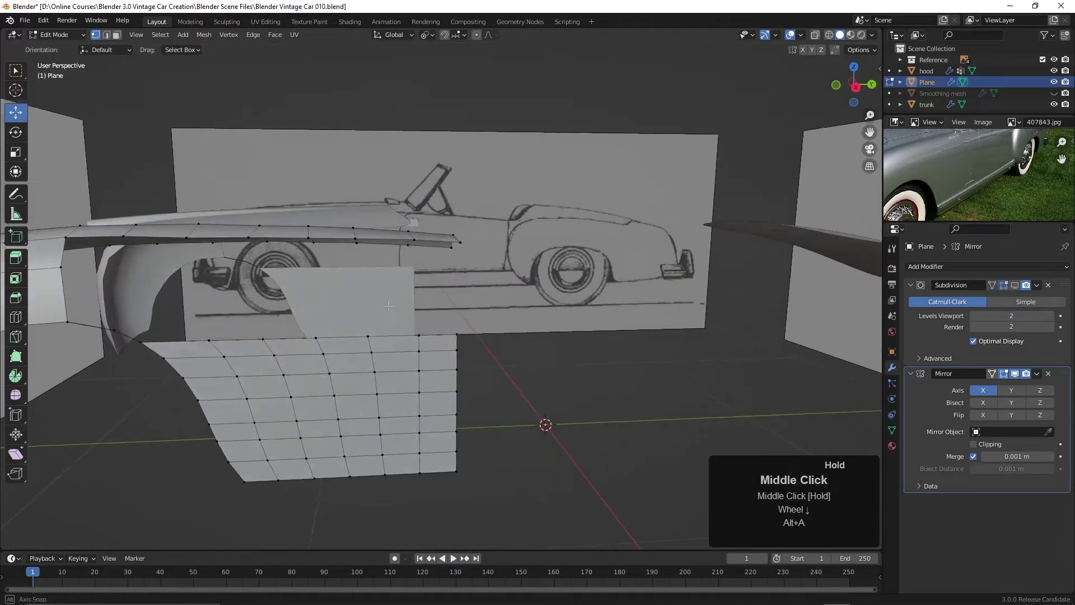
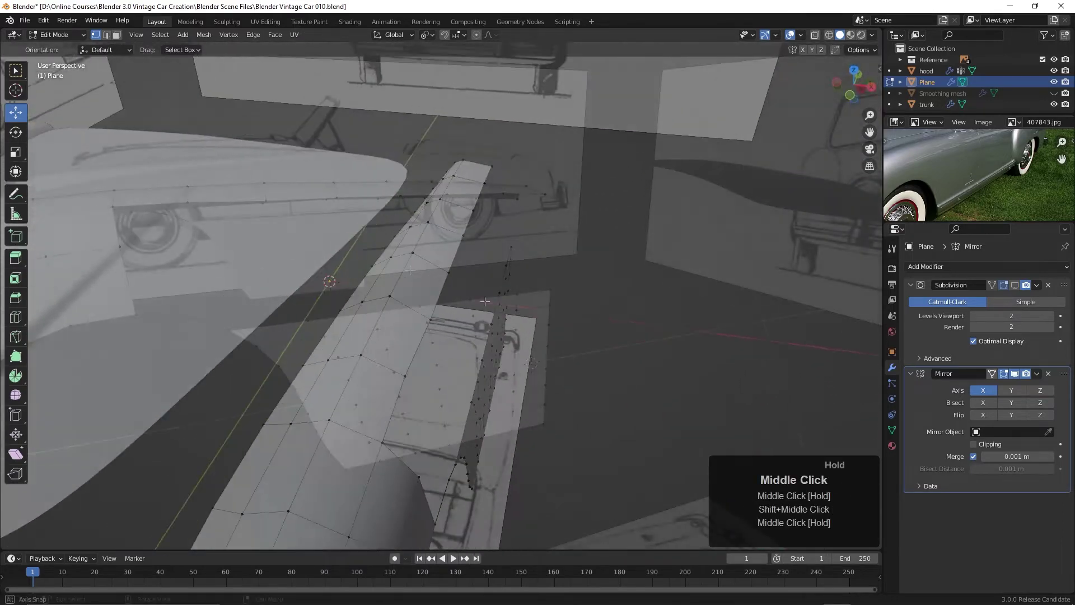
Return to the Right side view showing the whole beltline strip.
key(KP_3)
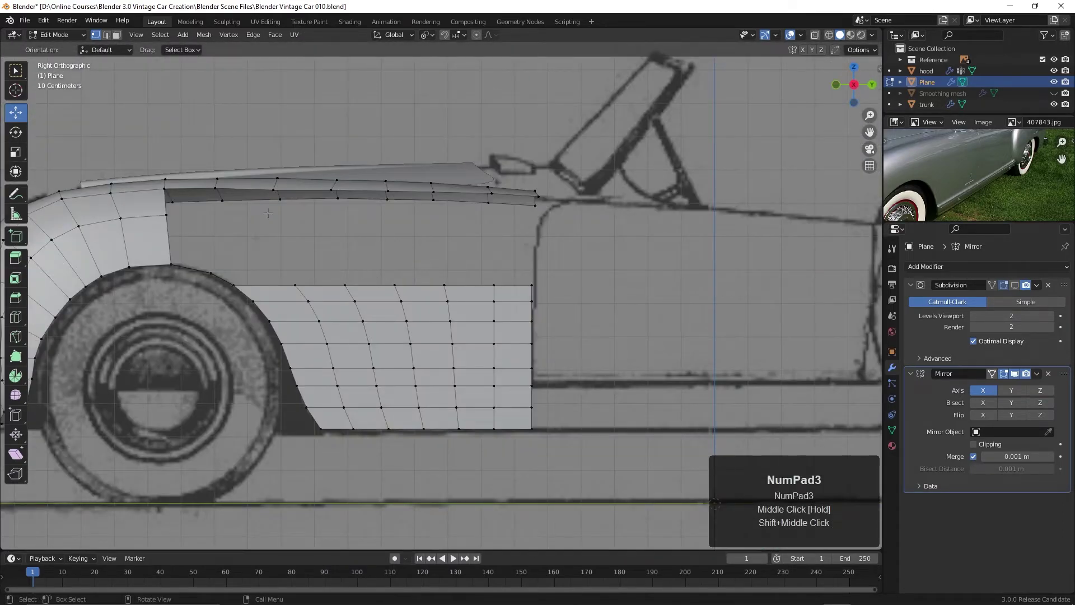
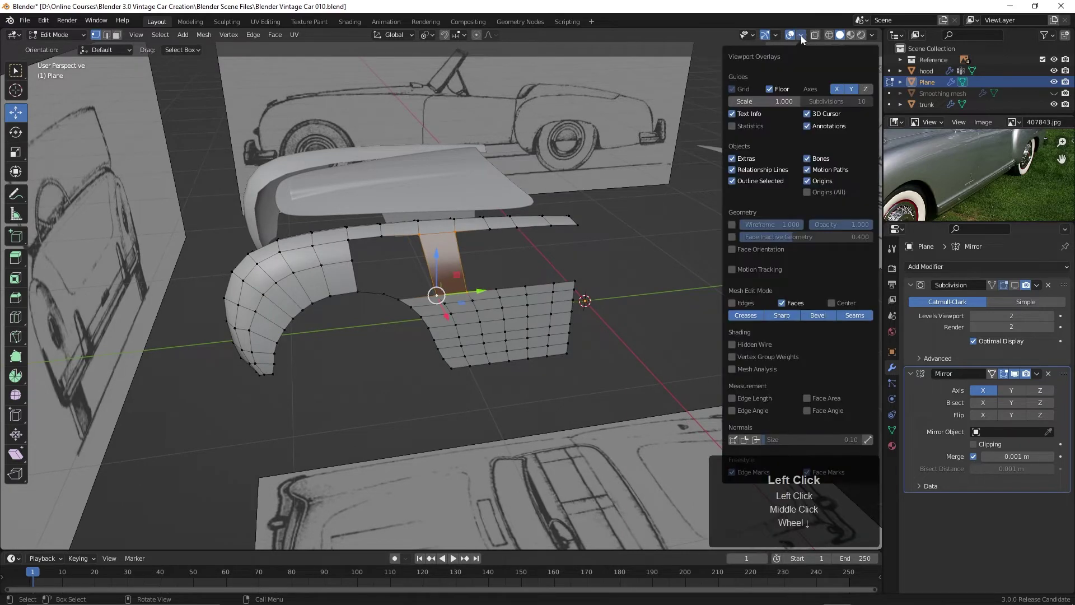
Show Face Orientation colouring and recalculate the mesh normals outward from the Mesh menu.
click(806, 36)
middle_click(806, 36)
scroll(down, 3)
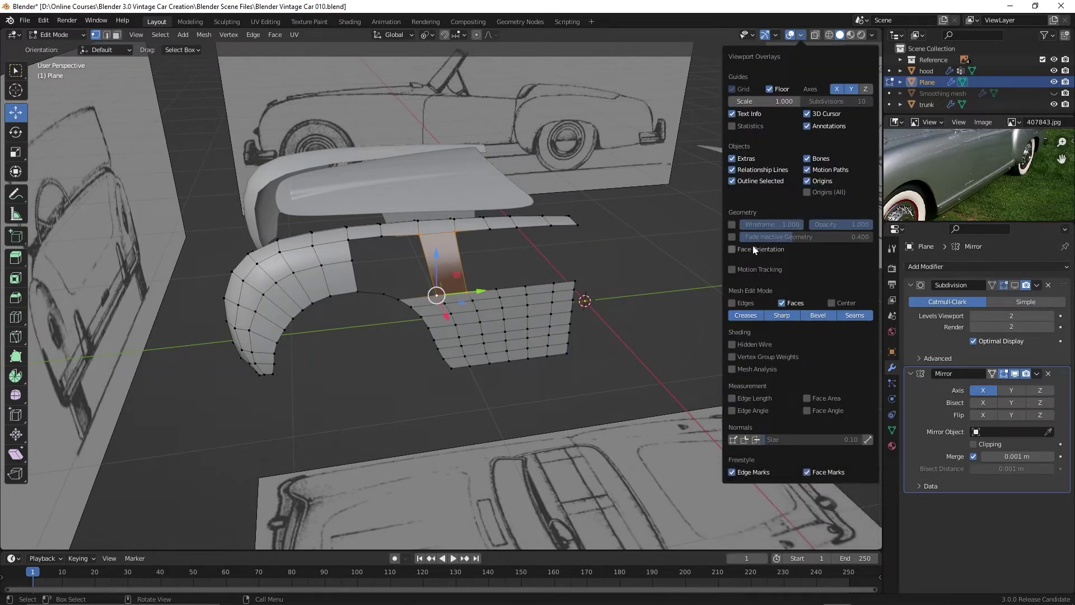
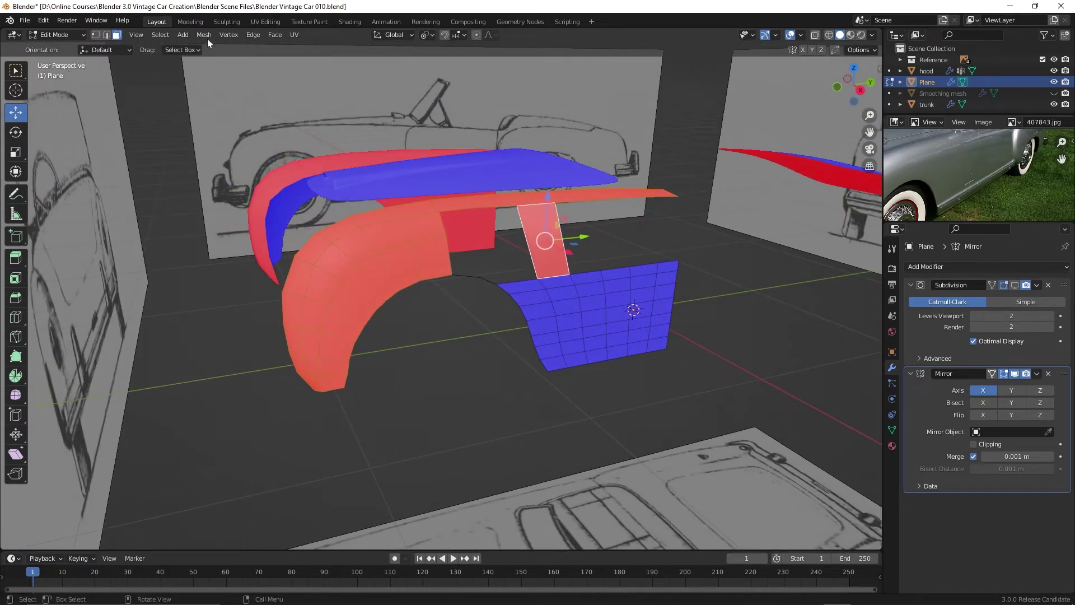
click(209, 41)
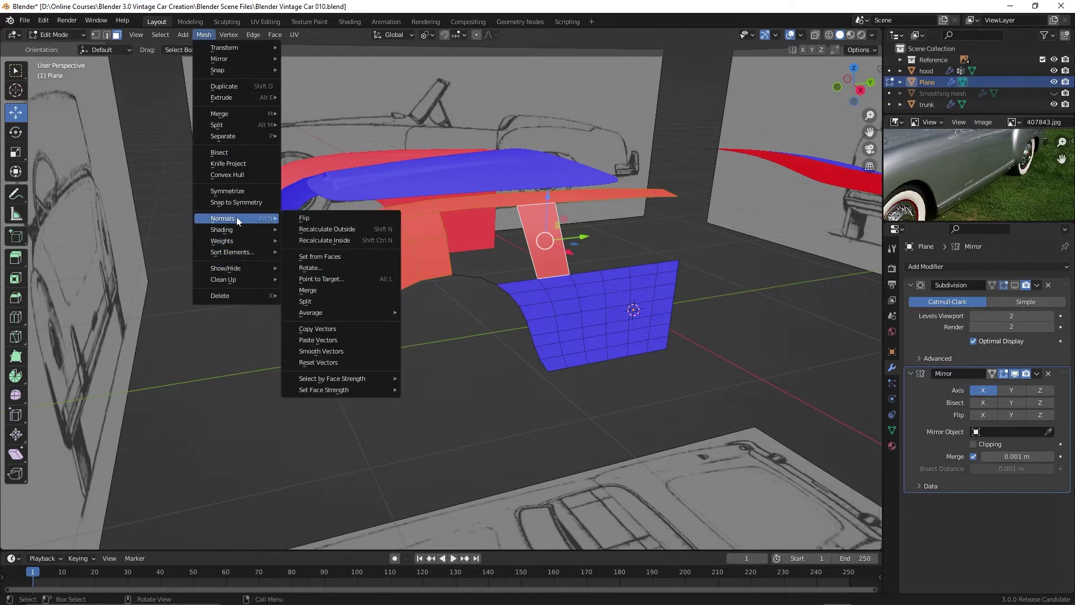
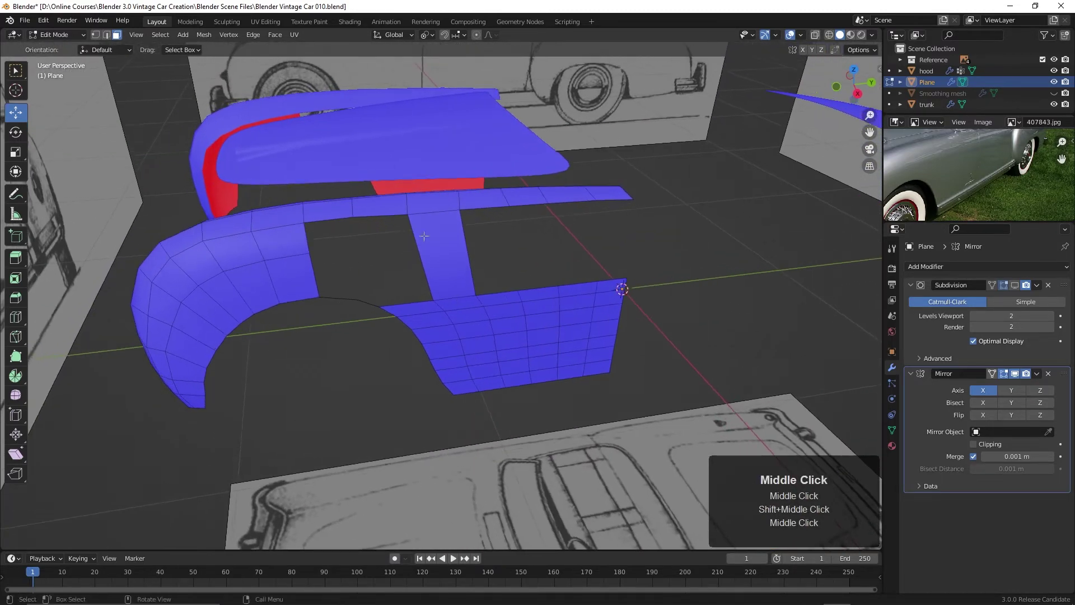
Hide the Face Orientation colouring now that all faces read blue.
click(808, 38)
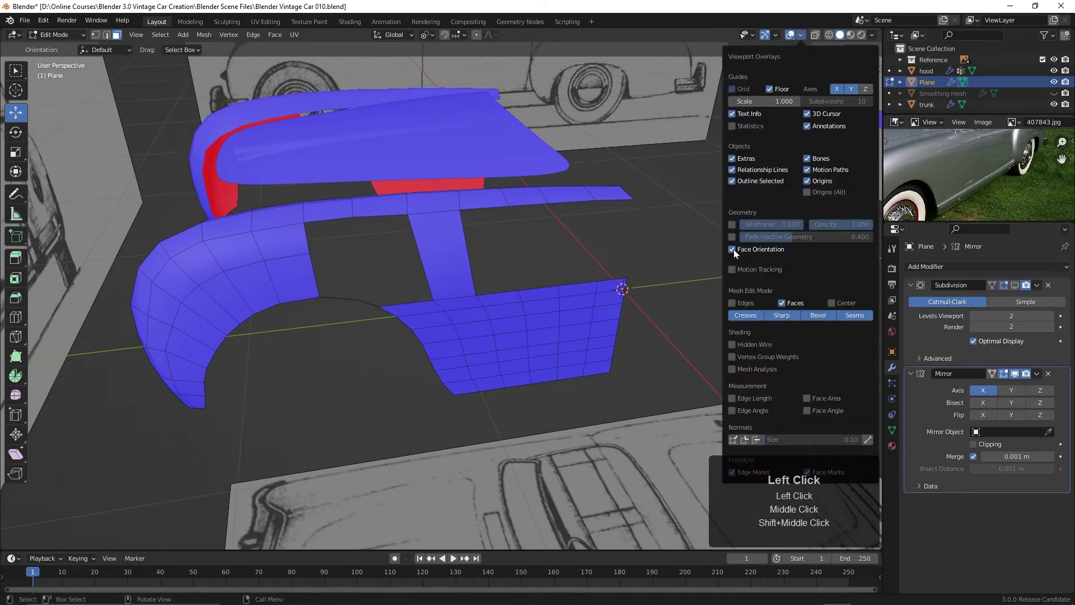
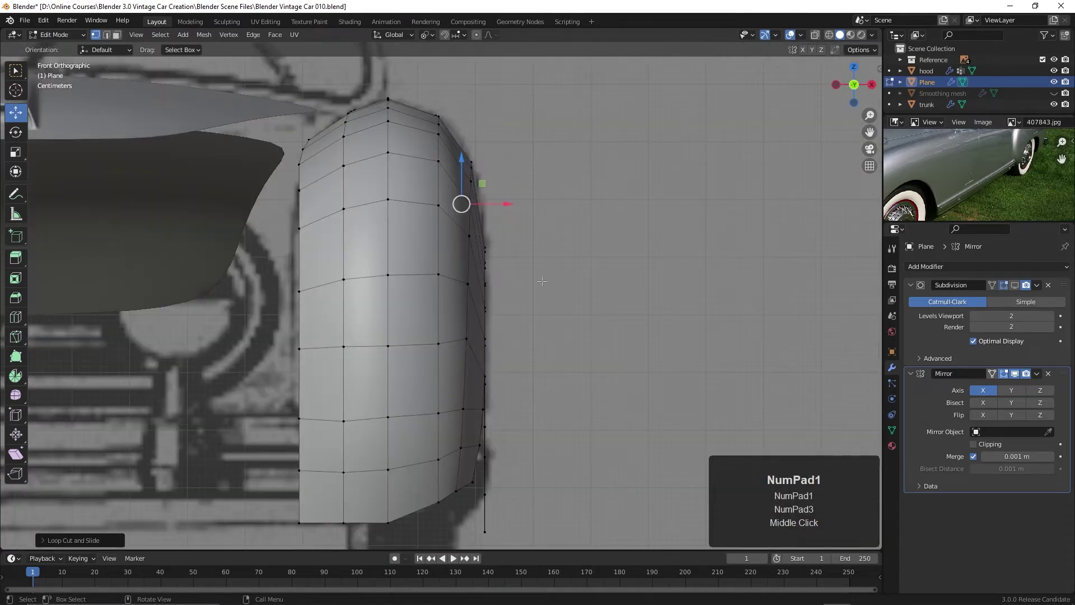
With X-ray on, box-select the fender's upper outer edges and move them onto the outline.
key(alt+z)
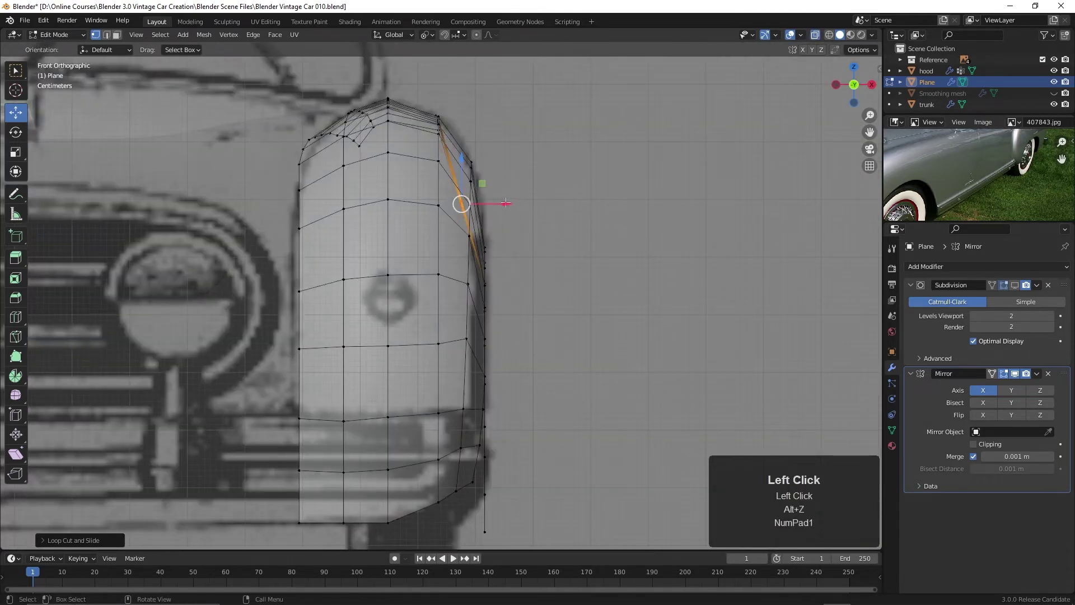
drag(511, 199, 494, 221)
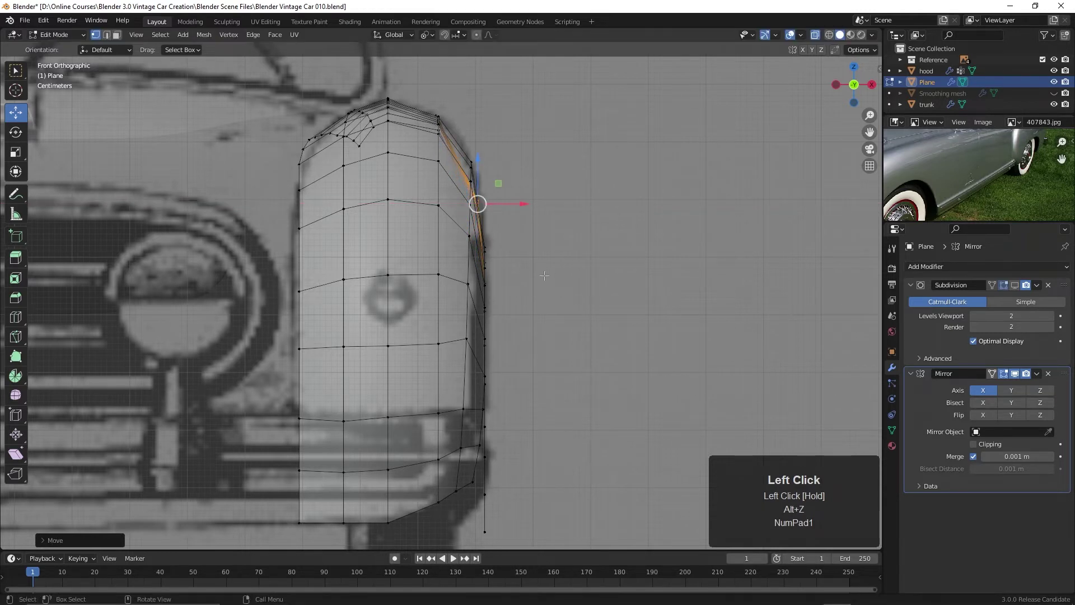
key(g)
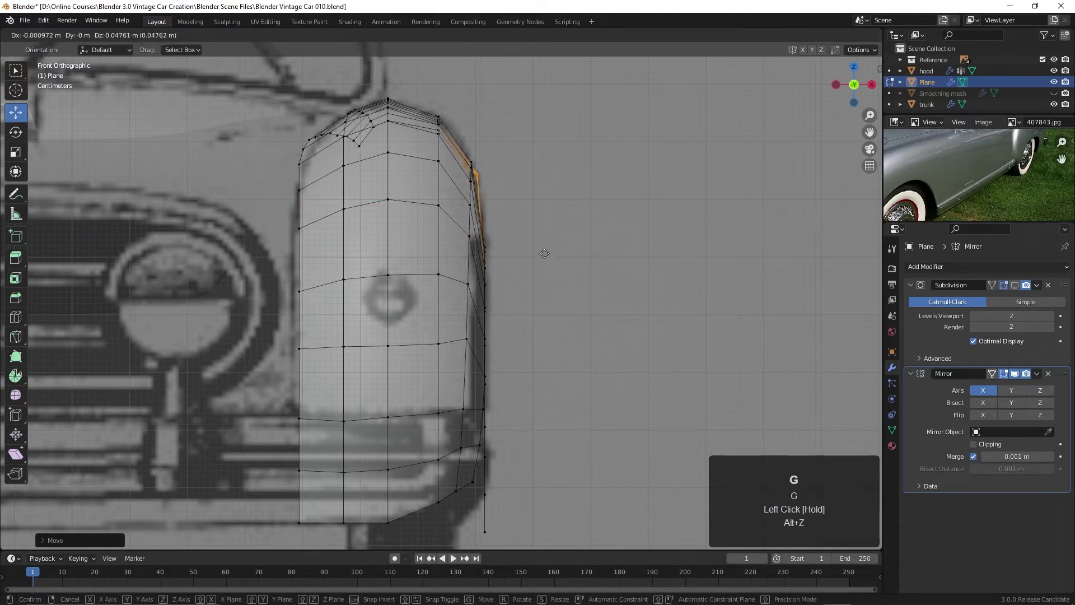
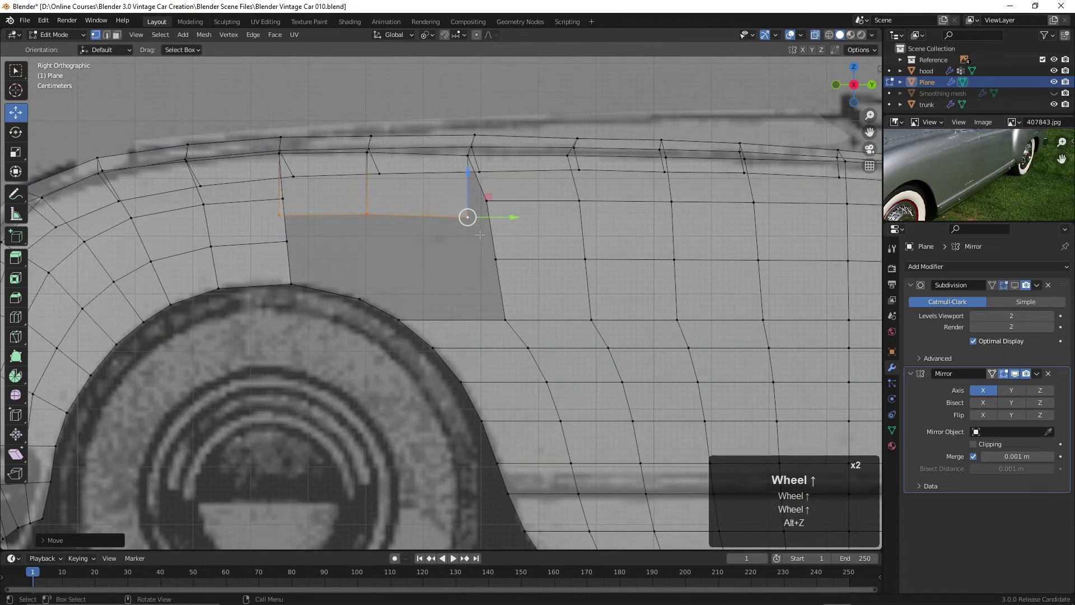
In Front view, move the selected upper outer edge along the fender's reference outline.
key(KP_1)
scroll(up, 3)
middle_click(630, 231)
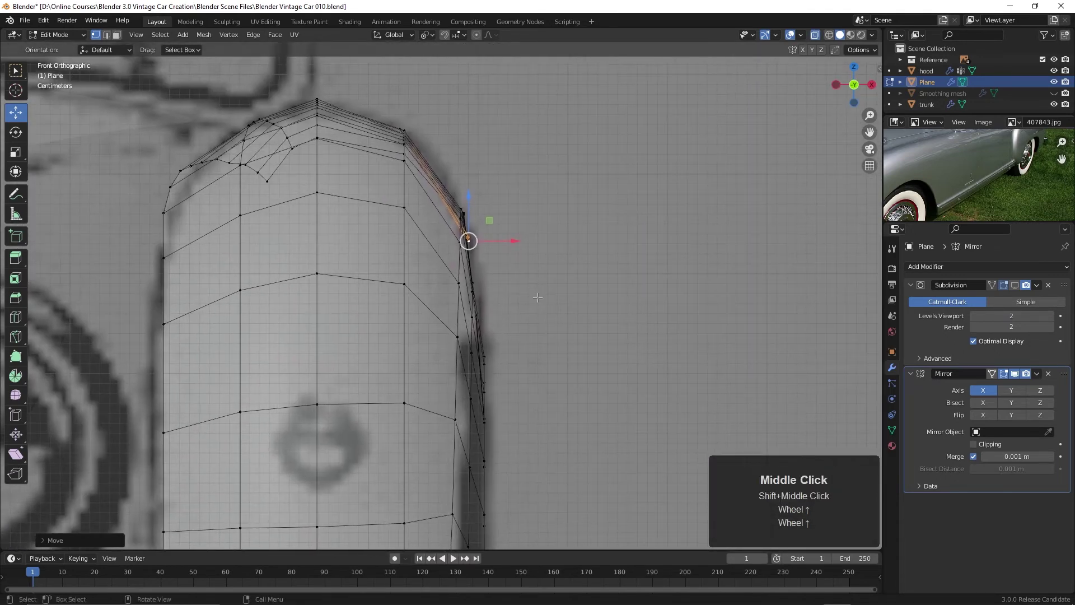
key(g)
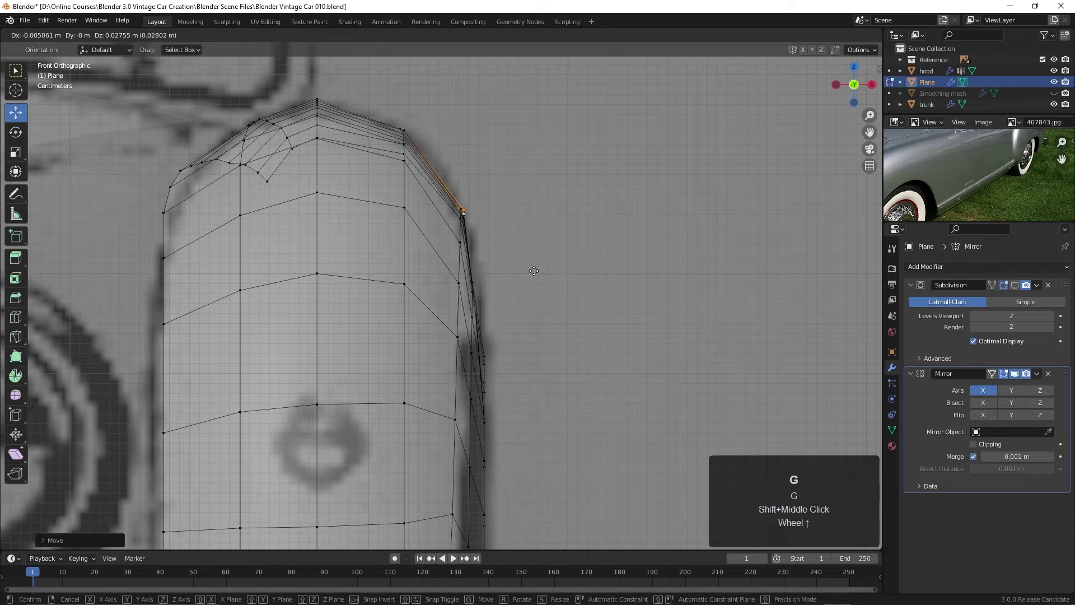
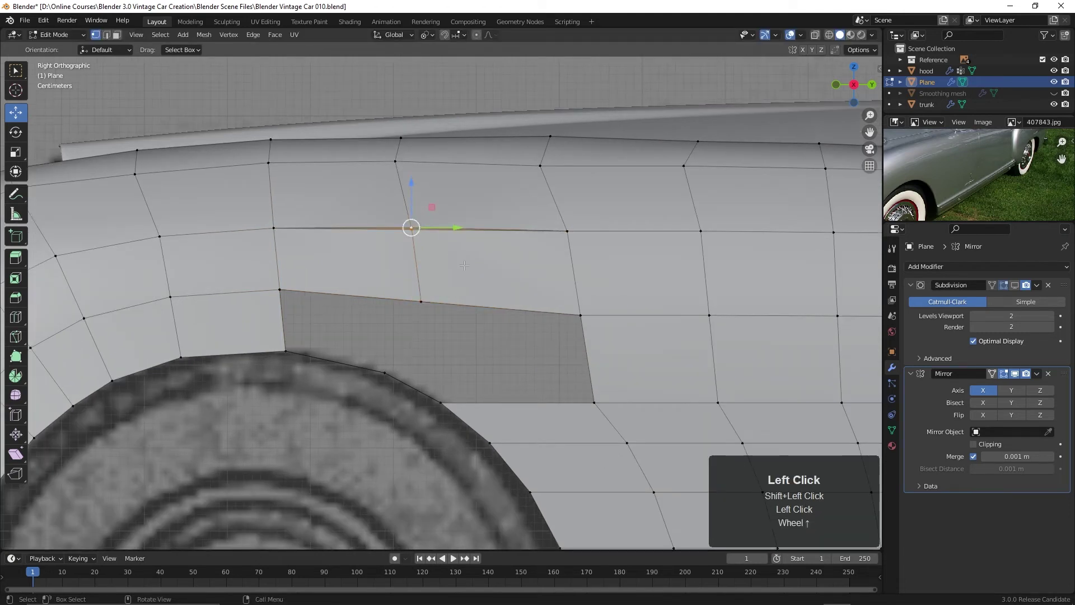
Merge the selected vertices, then select the gap vertices beside the side panel and fill a face.
key(m)
click(468, 267)
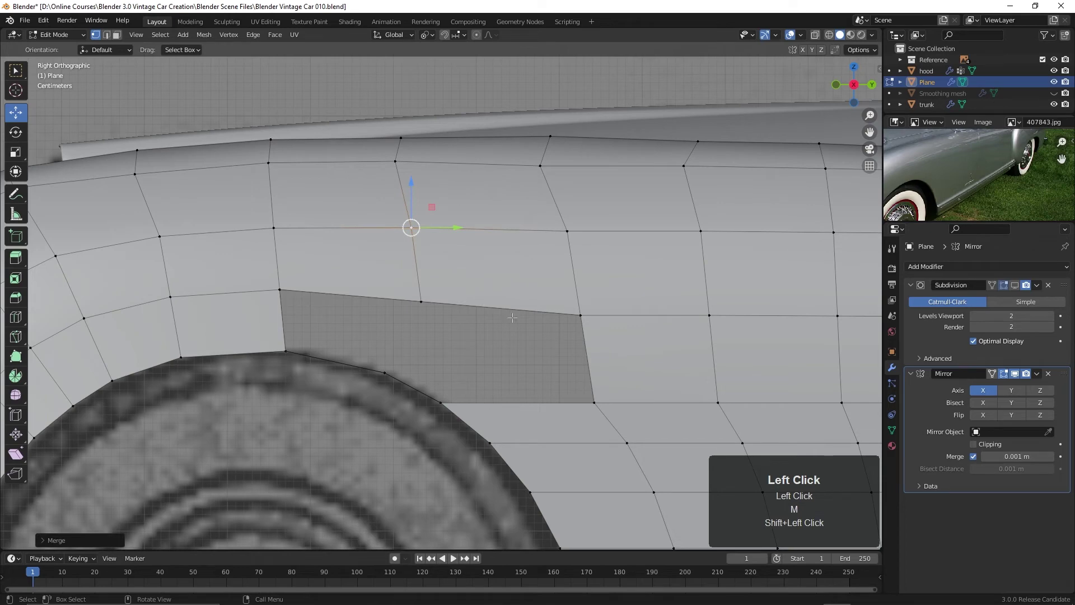
scroll(up, 3)
scroll(down, 3)
scroll(down, 3)
middle_click(512, 330)
click(455, 315)
click(536, 267)
click(545, 314)
double_click(543, 318)
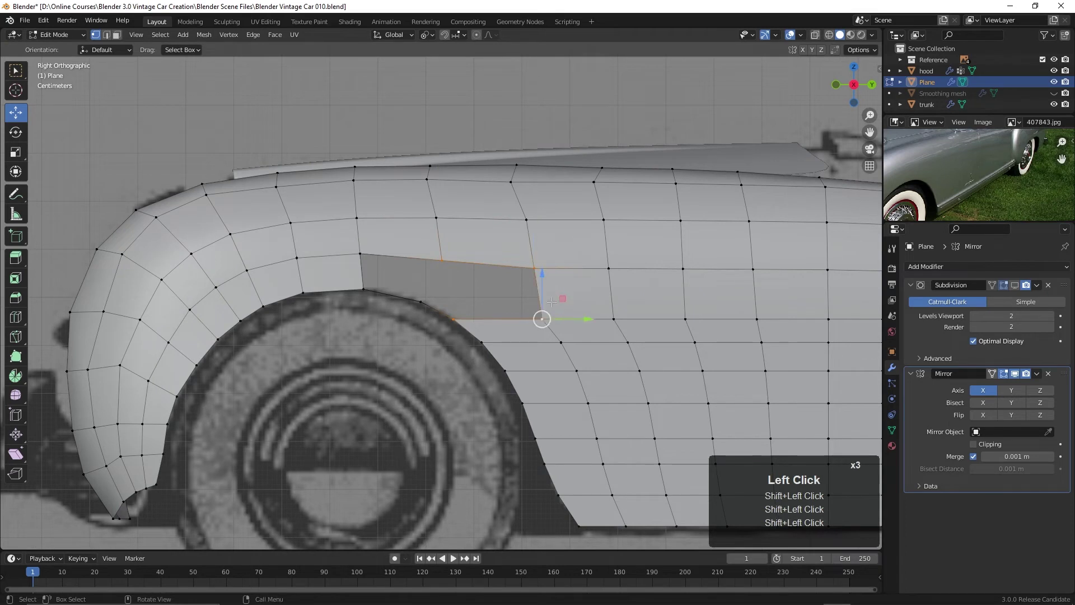
key(f)
Fill another face between the wheel-arch vertices, then undo the last change.
click(425, 299)
double_click(368, 249)
click(365, 288)
key(f)
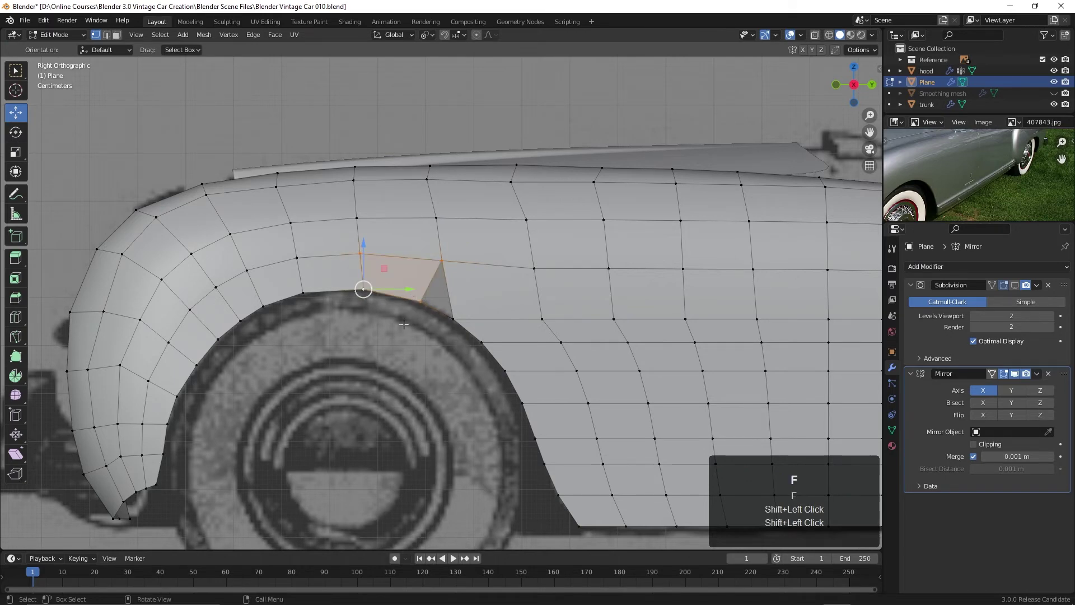
scroll(up, 3)
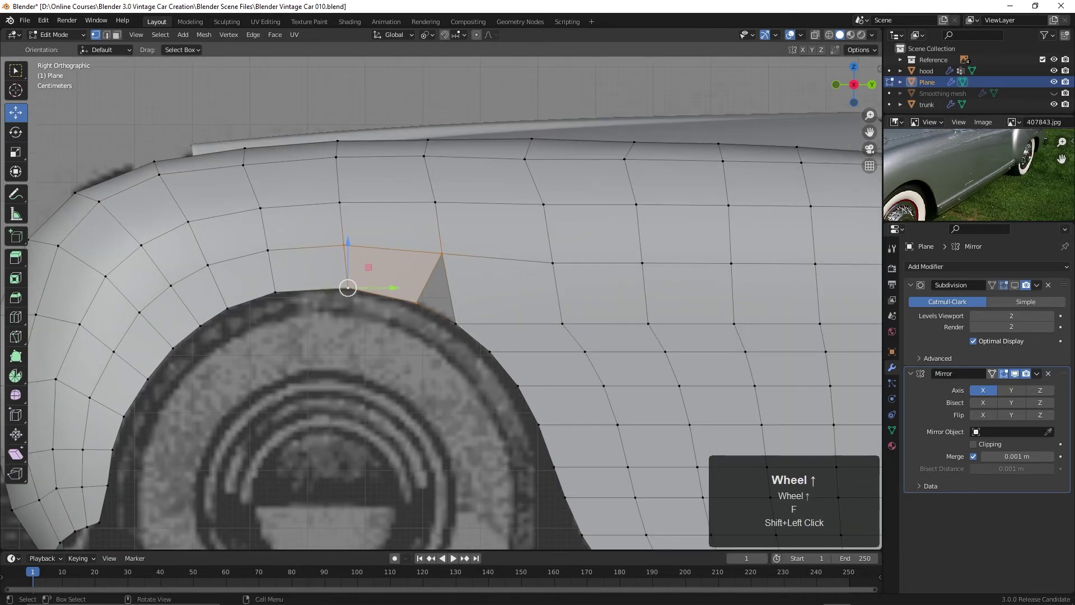
scroll(up, 3)
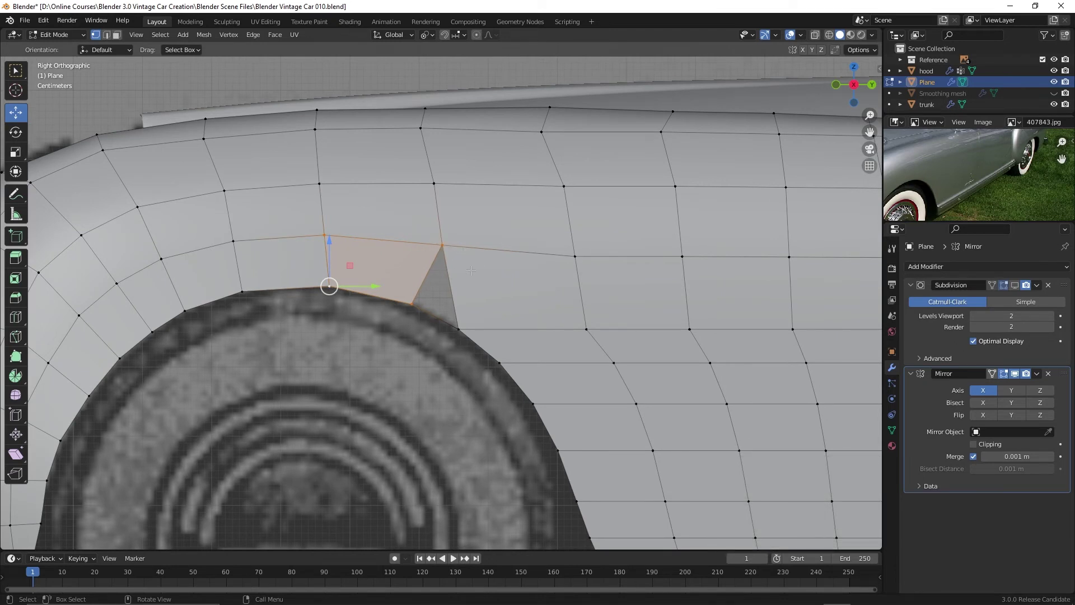
scroll(down, 3)
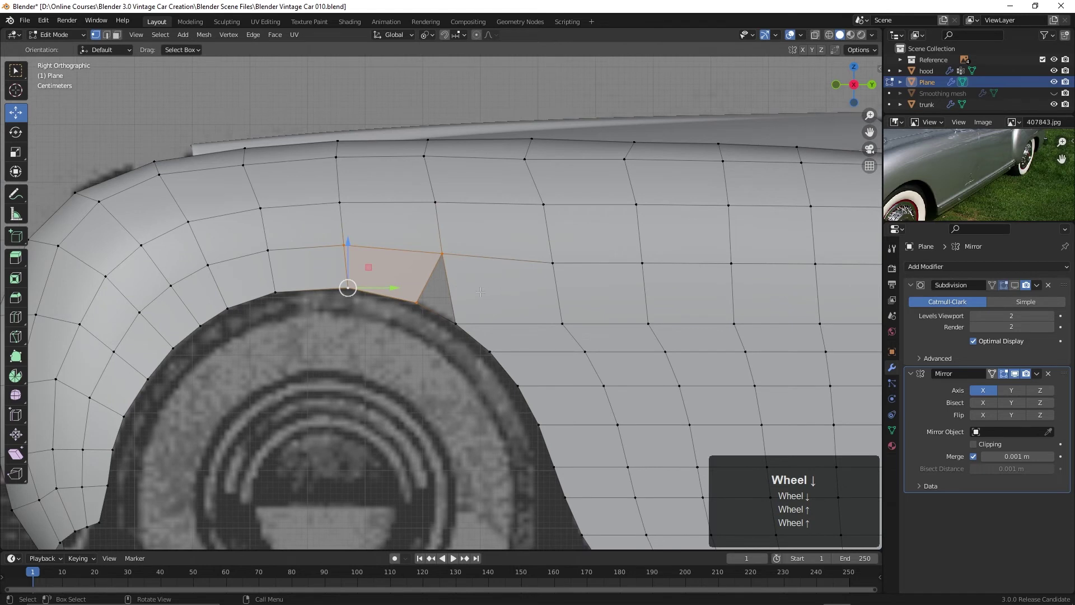
scroll(down, 3)
key(ctrl+z)
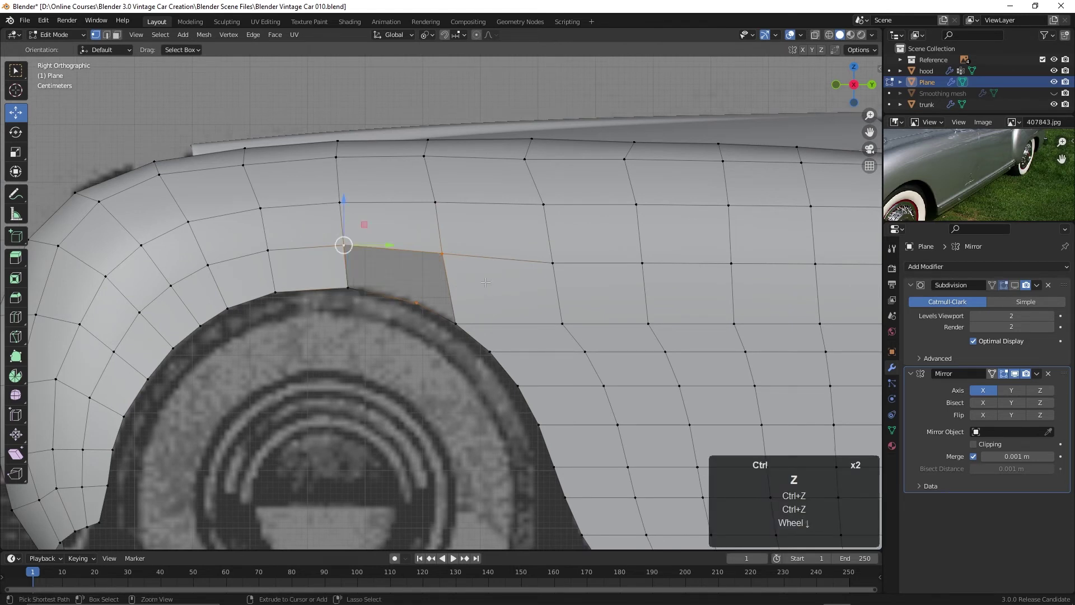
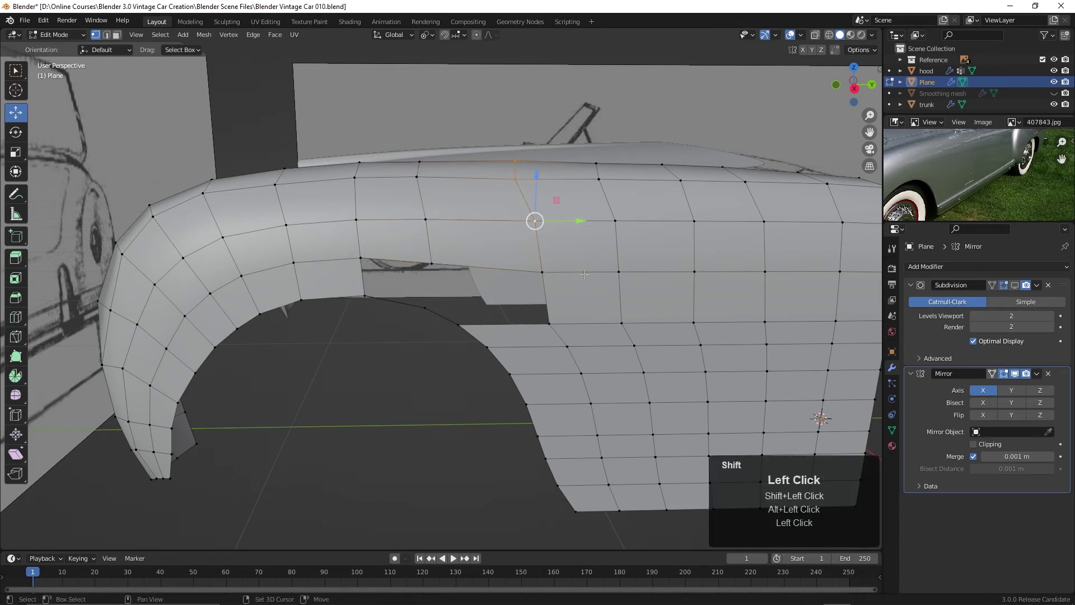
Slide the vertical edge loops along the fender to even the quad spacing.
key(g)
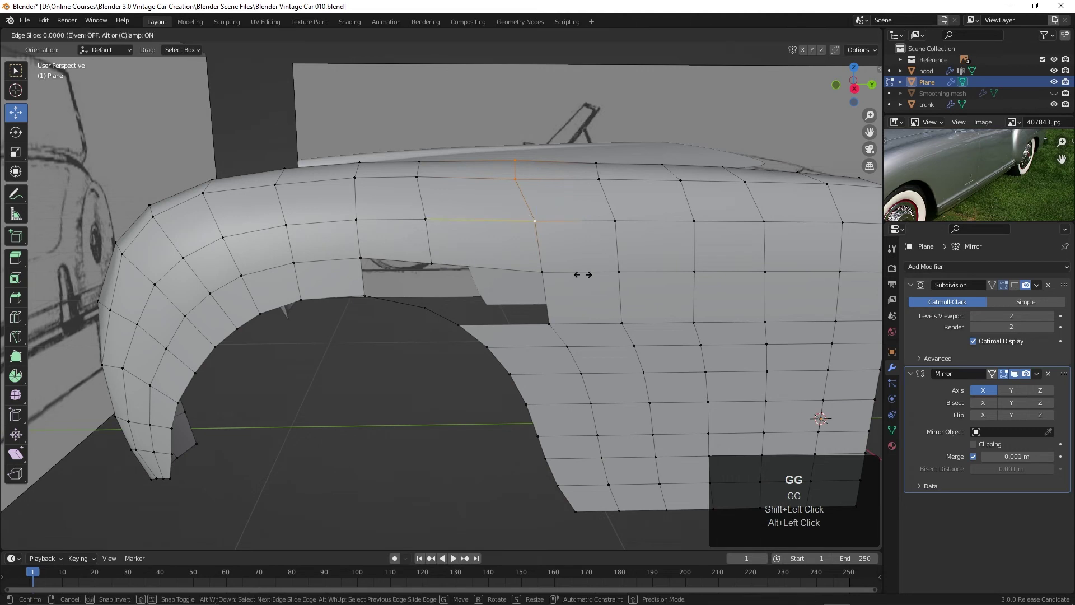
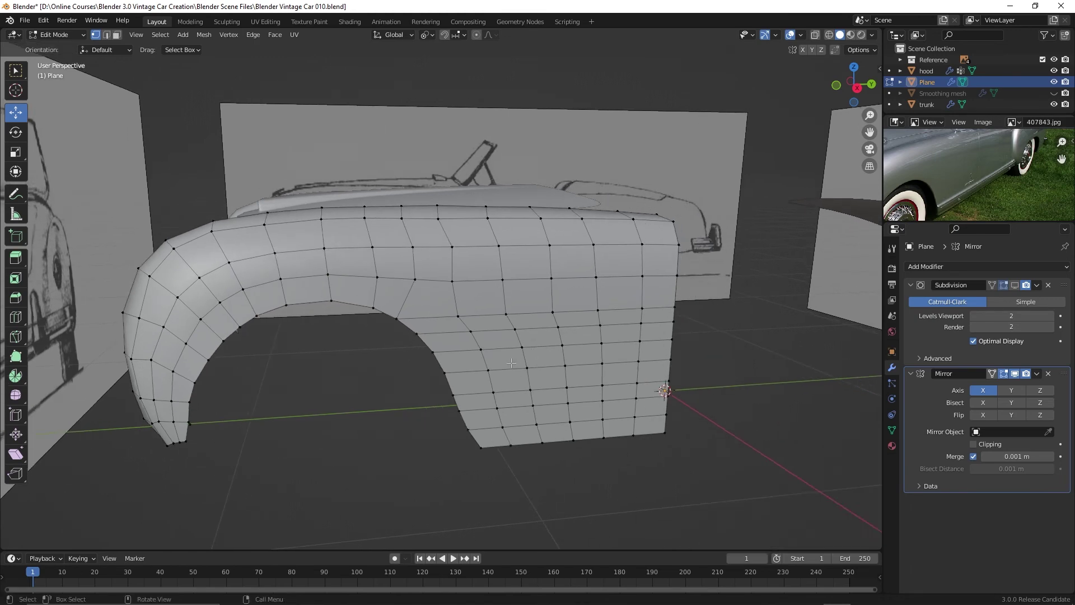
Leave Edit Mode and view the smoothed fender against the side blueprint in Right Orthographic.
middle_click(512, 359)
scroll(down, 3)
scroll(down, 3)
key(Tab)
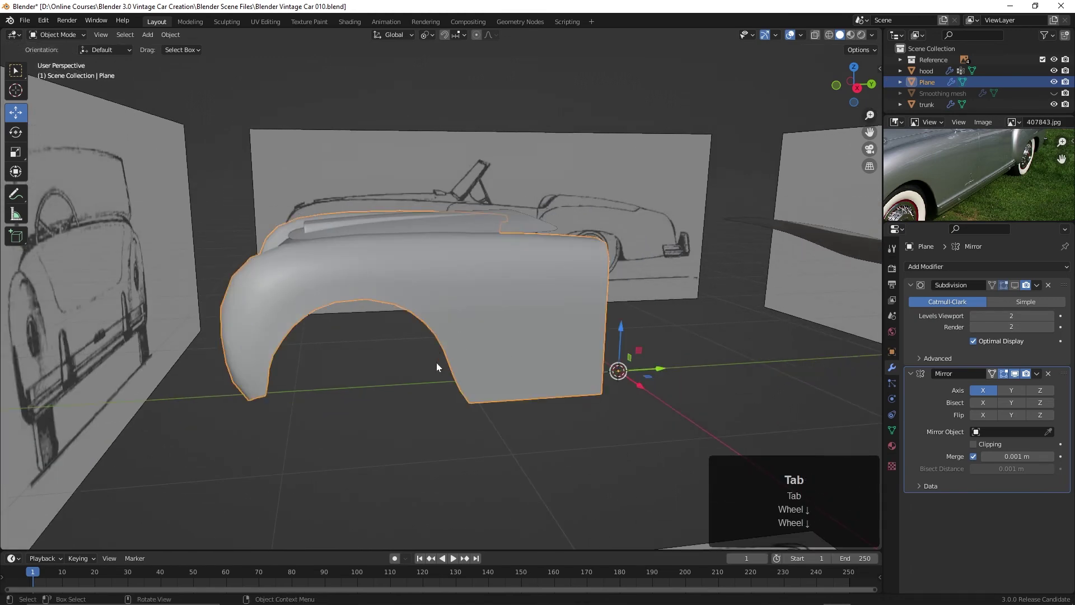
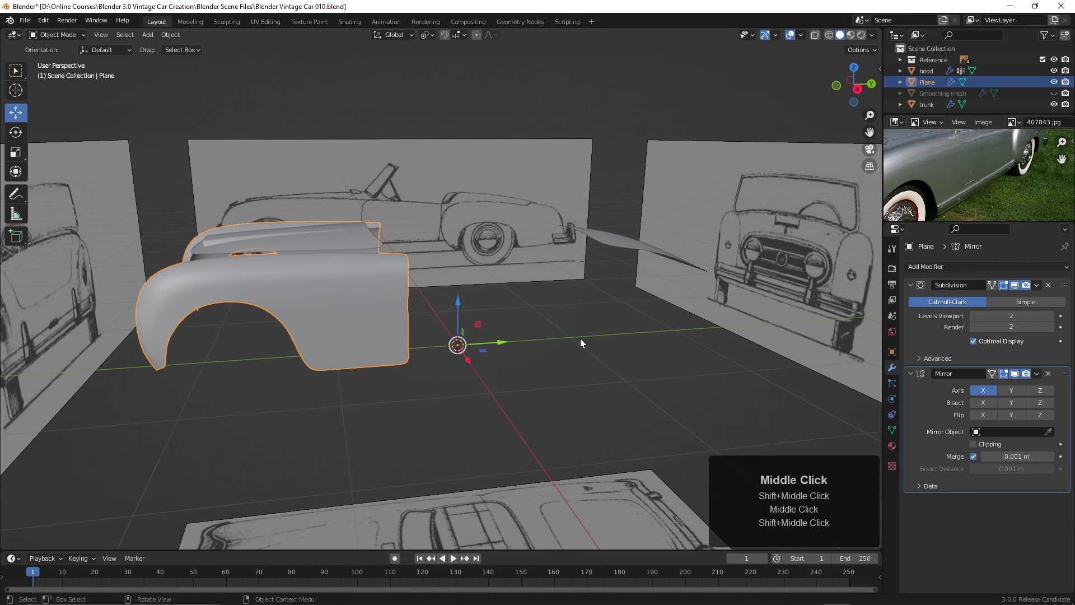
key(KP_3)
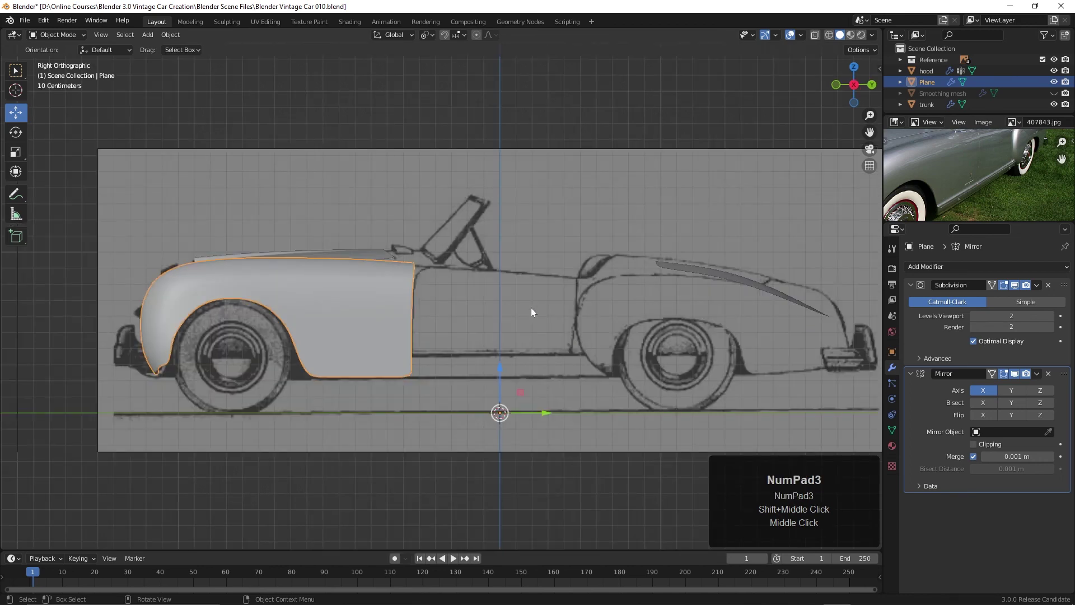